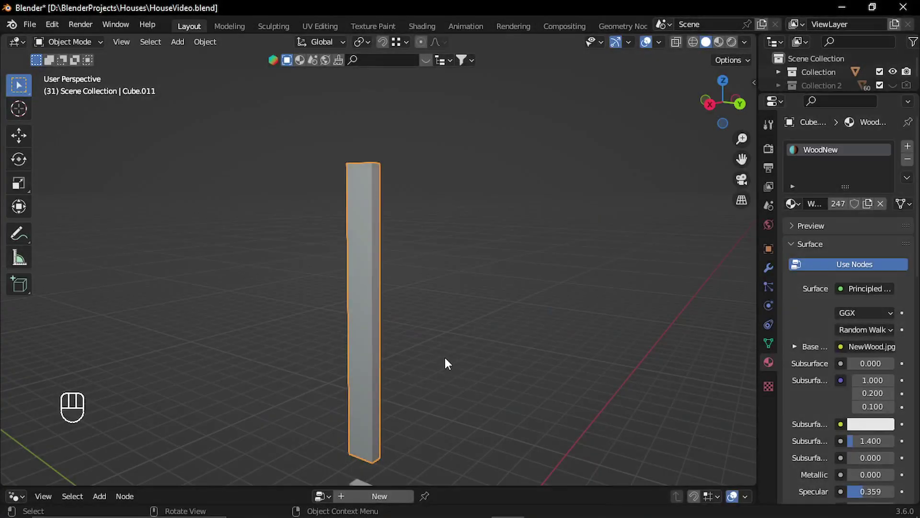
# - Move the tall plank along one axis and rotate it around Z into position
pyautogui.press('ctrl+.')
pyautogui.press('g')
pyautogui.click(448, 355)
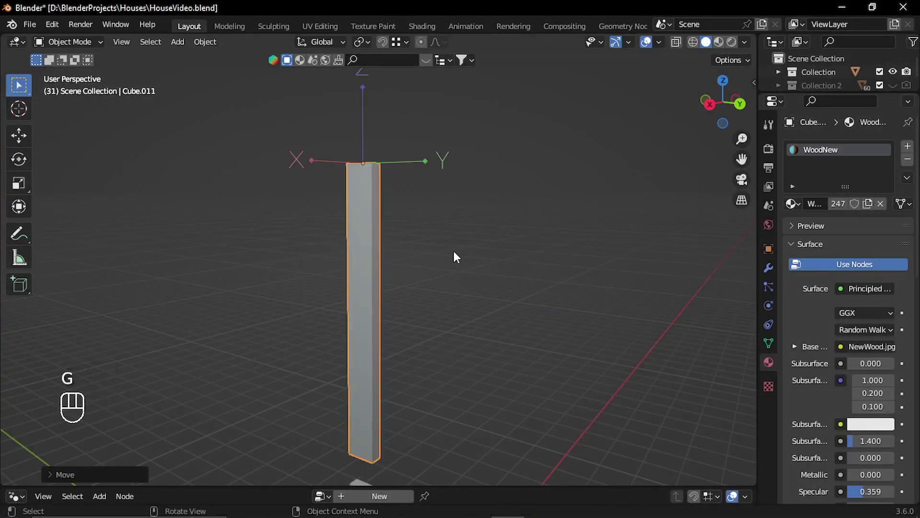
pyautogui.press('ctrl+.')
pyautogui.click(421, 281)
pyautogui.press('r')
pyautogui.press('z')
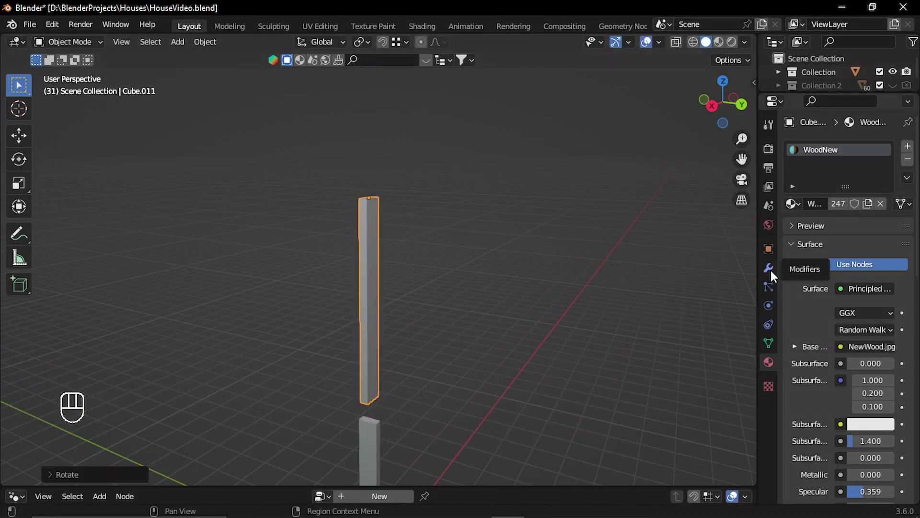
# - Add a Simple Deform modifier set to Bend so the plank curves
pyautogui.click(775, 275)
pyautogui.press('ctrl+a')
pyautogui.moveTo(829, 155); pyautogui.dragTo(768, 322)
pyautogui.click(875, 246)
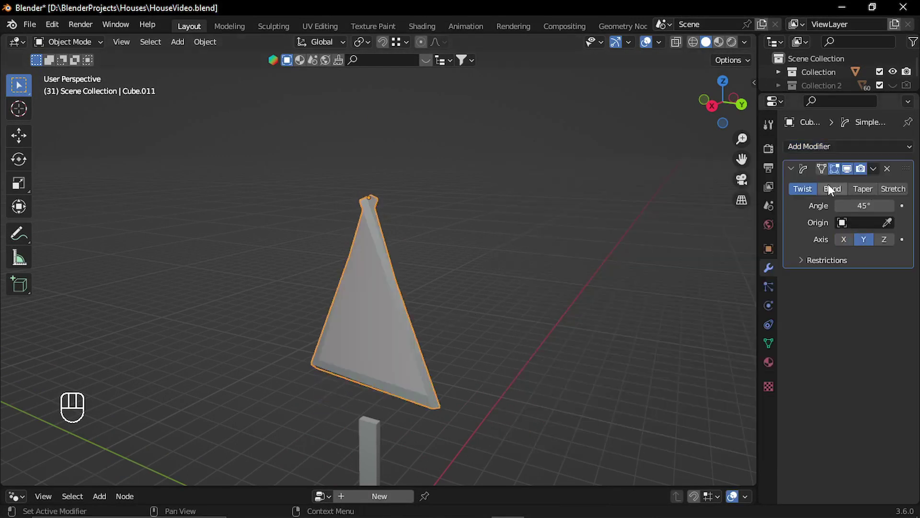
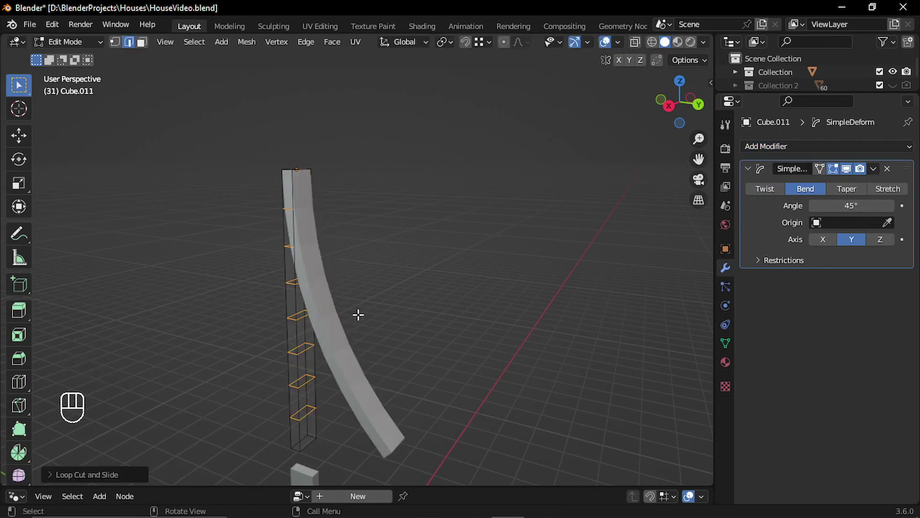
# - Duplicate the curved plank along X and place the copy beside the first one
pyautogui.press('Tab')
pyautogui.moveTo(286, 292); pyautogui.dragTo(287, 271)
pyautogui.click(325, 327)
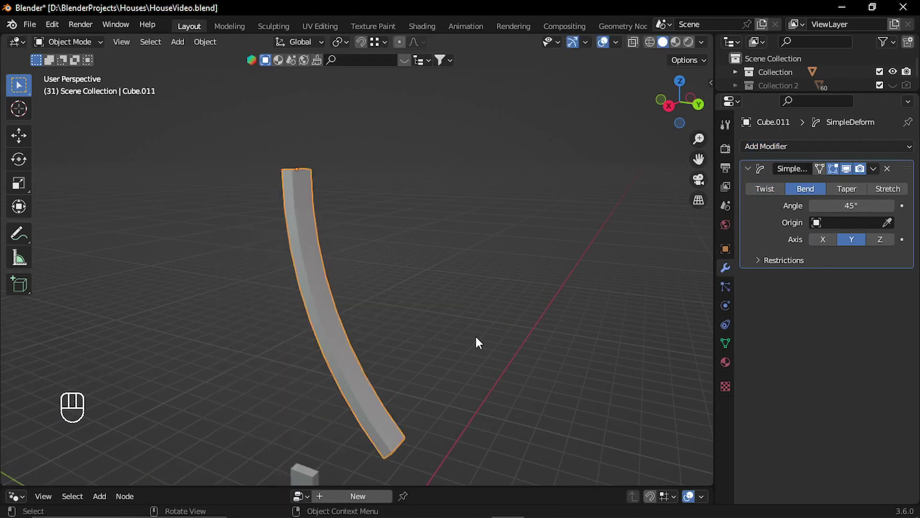
pyautogui.press('r')
pyautogui.press('x')
pyautogui.middleClick(412, 311)
pyautogui.click(458, 316)
pyautogui.middleClick(434, 321)
pyautogui.click(342, 344)
pyautogui.press('shift+d')
pyautogui.click(394, 323)
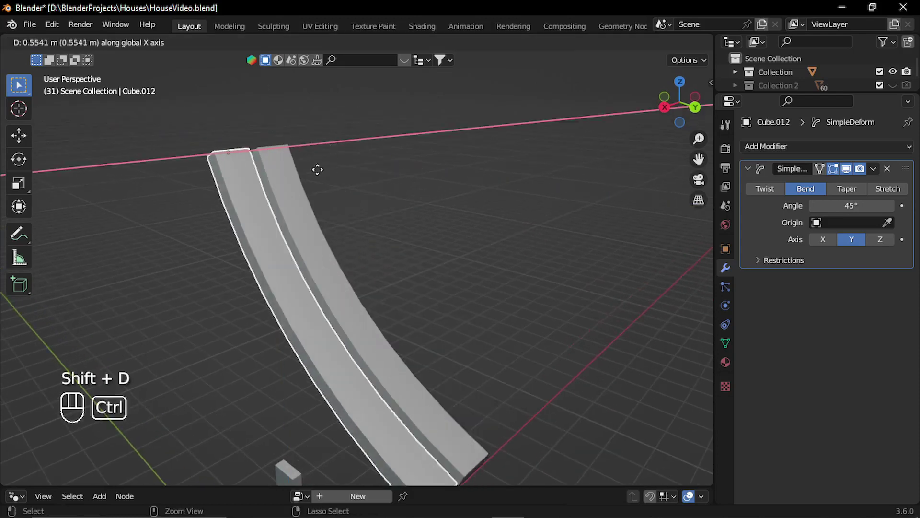
pyautogui.press('ctrl+z')
pyautogui.moveTo(386, 48); pyautogui.dragTo(538, 220)
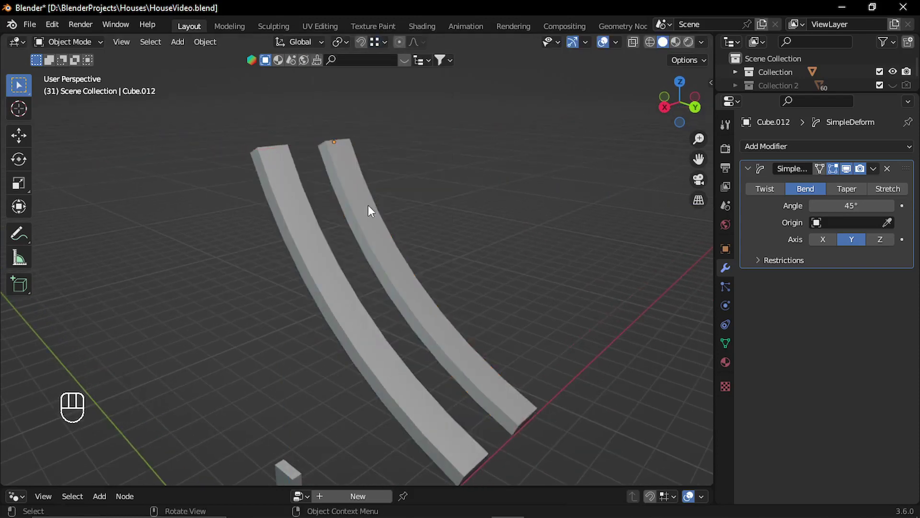
pyautogui.press('g')
pyautogui.click(361, 205)
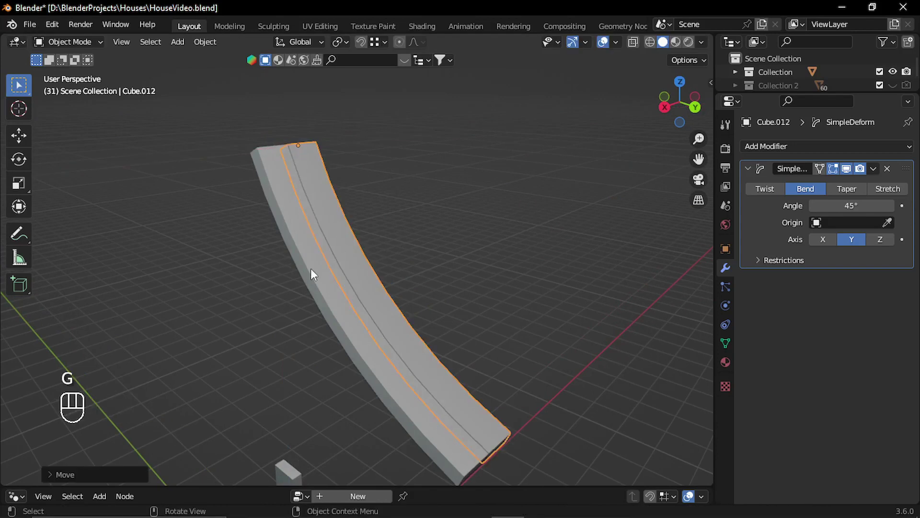
# - Duplicate the plank again and place a third copy alongside the row
pyautogui.press('shift+d')
pyautogui.moveTo(342, 270); pyautogui.dragTo(355, 263)
pyautogui.moveTo(435, 234); pyautogui.dragTo(396, 224)
pyautogui.press('g')
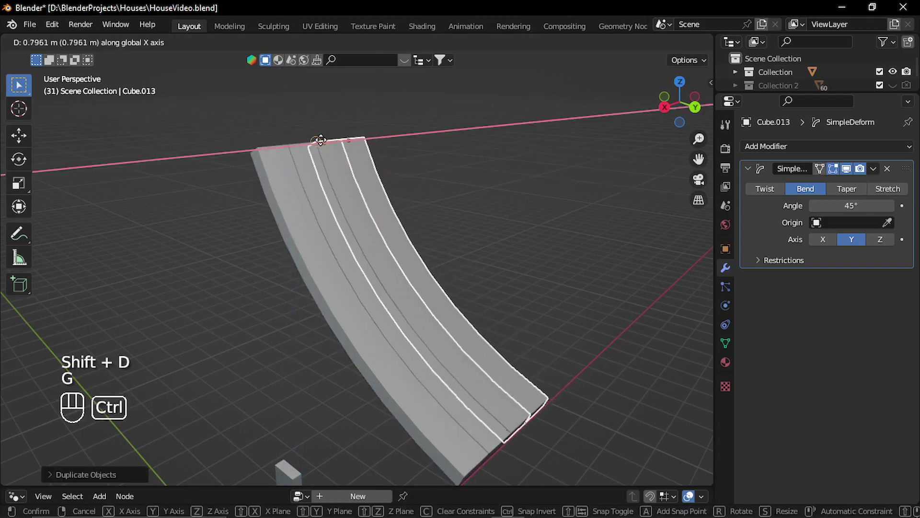
pyautogui.click(342, 271)
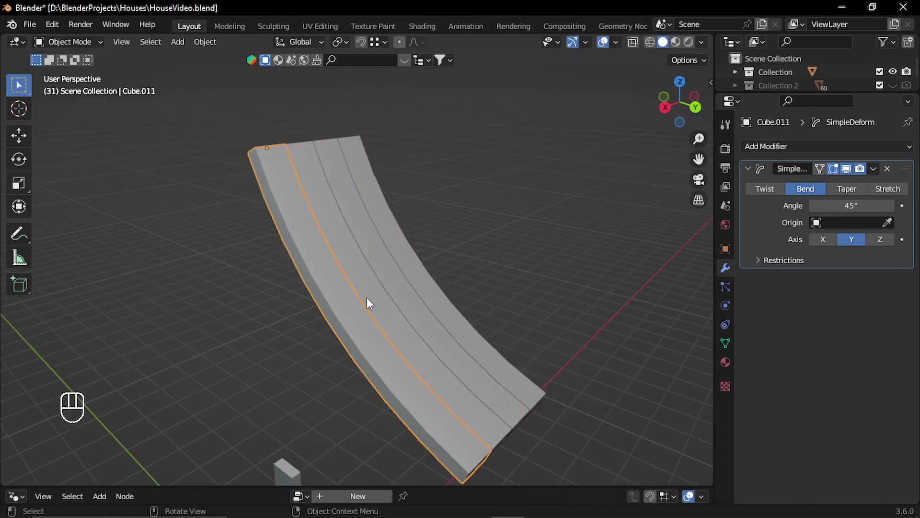
# - Scale one plank along its local Z so the row has varied lengths
pyautogui.click(482, 330)
pyautogui.press('s')
pyautogui.press('z')
pyautogui.press('z')
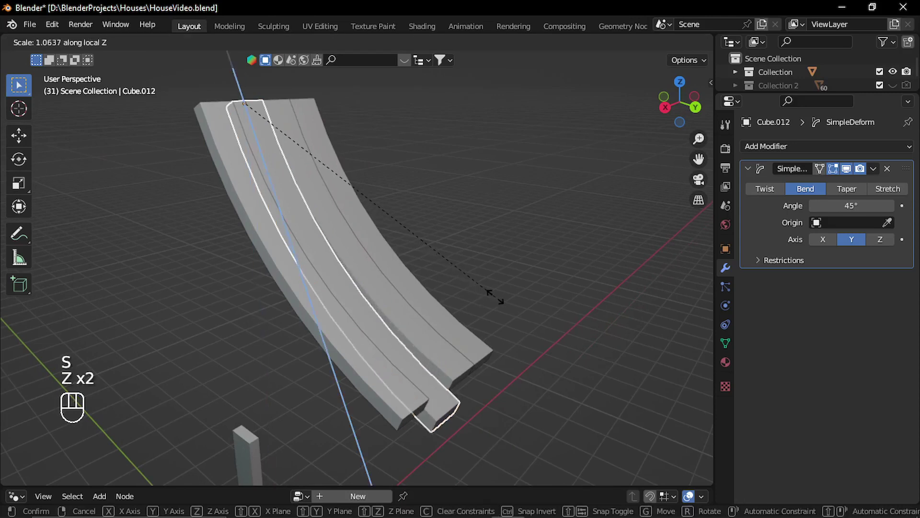
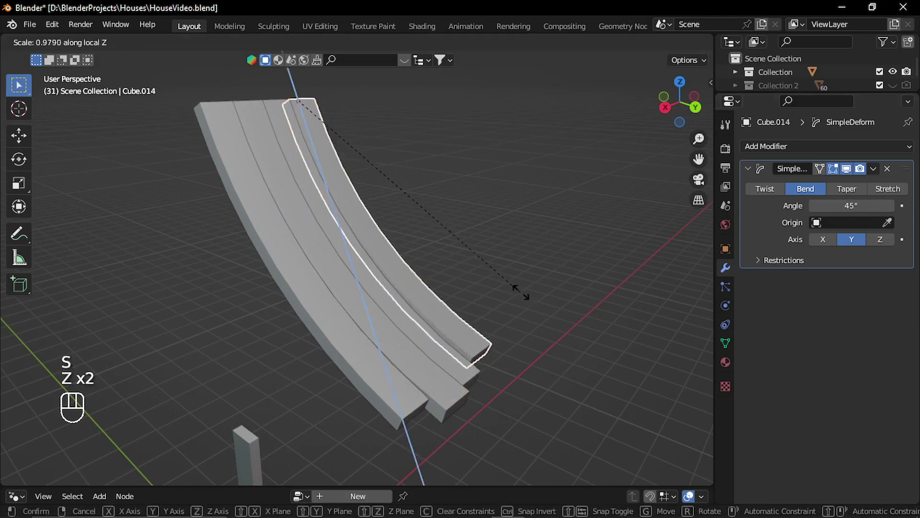
pyautogui.middleClick(390, 295)
pyautogui.press('Tab')
# - Switch to the Rip tool to cut the plank meshes into shorter segments
pyautogui.click(304, 309)
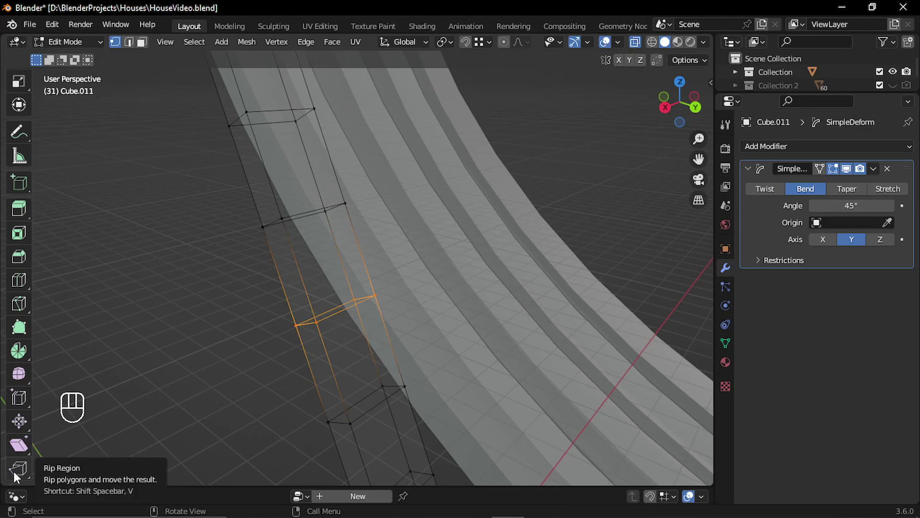
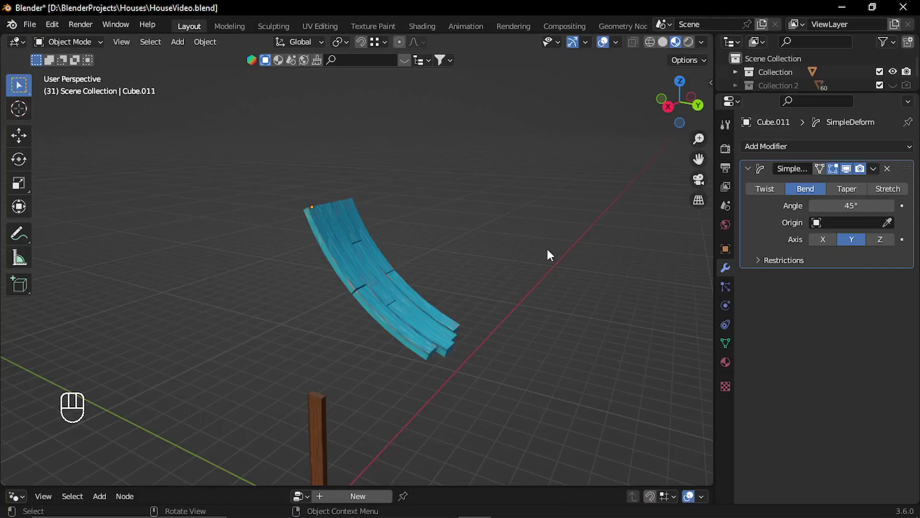
# - Duplicate the blue plank group and rotate the copy around the Z axis across the roof
pyautogui.click(279, 272)
pyautogui.press('shift+d')
pyautogui.press('r')
pyautogui.press('z')
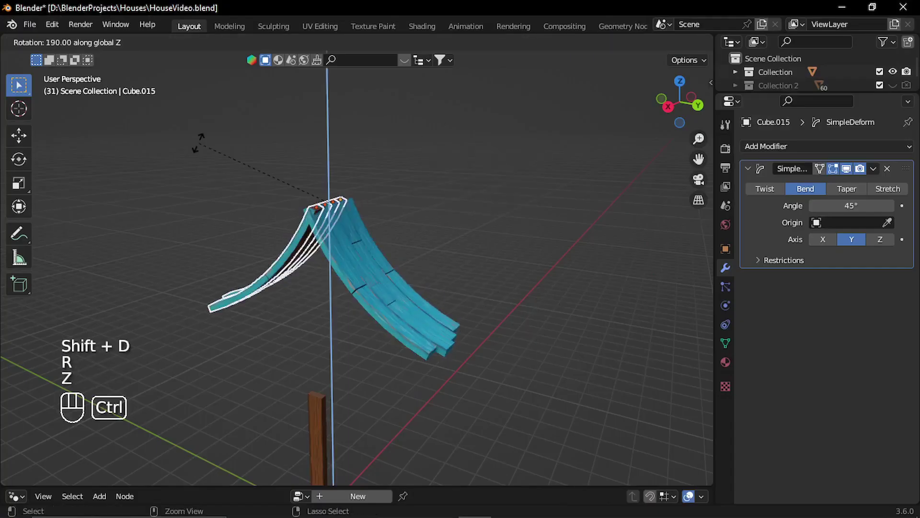
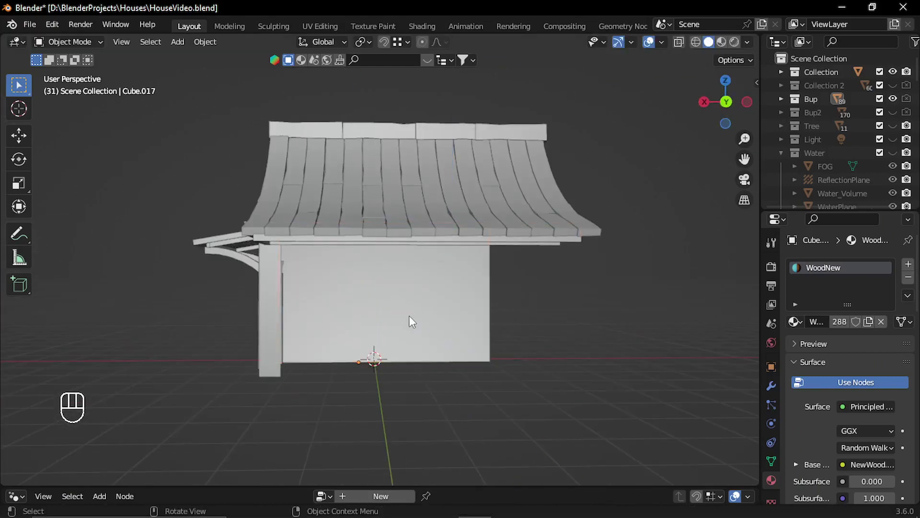
# - Show materials and slide the dark wooden wall along Y to sit under the plank roof
pyautogui.press('z')
pyautogui.moveTo(601, 395); pyautogui.dragTo(398, 337)
pyautogui.click(384, 338)
pyautogui.click(347, 350)
pyautogui.press('g')
pyautogui.click(419, 344)
pyautogui.middleClick(419, 345)
pyautogui.rightClick(419, 344)
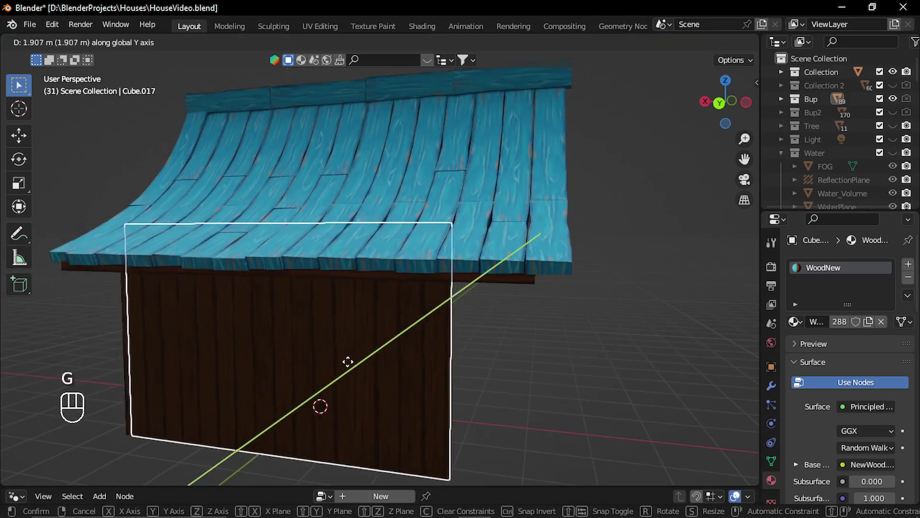
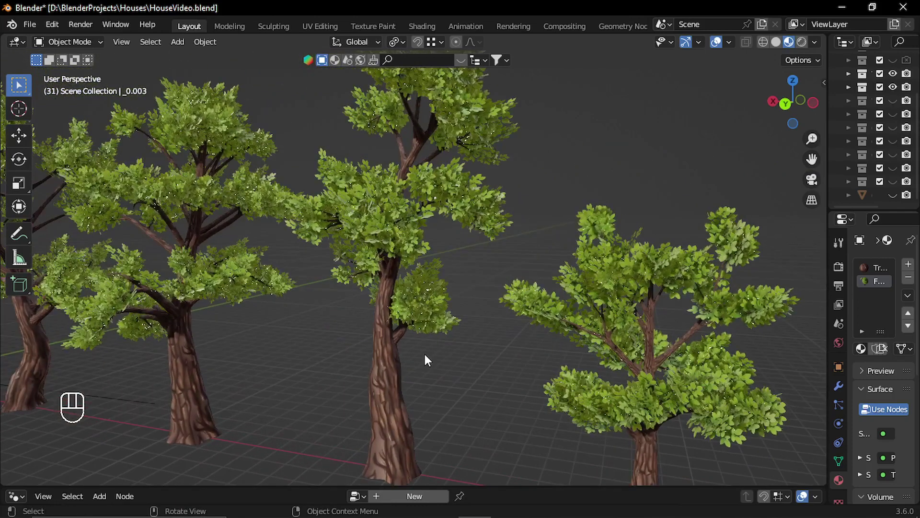
# - Orbit the viewport around the imported trees to inspect them side by side
pyautogui.moveTo(312, 326); pyautogui.dragTo(582, 401)
pyautogui.moveTo(251, 349); pyautogui.dragTo(646, 321)
pyautogui.moveTo(518, 350); pyautogui.dragTo(579, 360)
pyautogui.middleClick(627, 365)
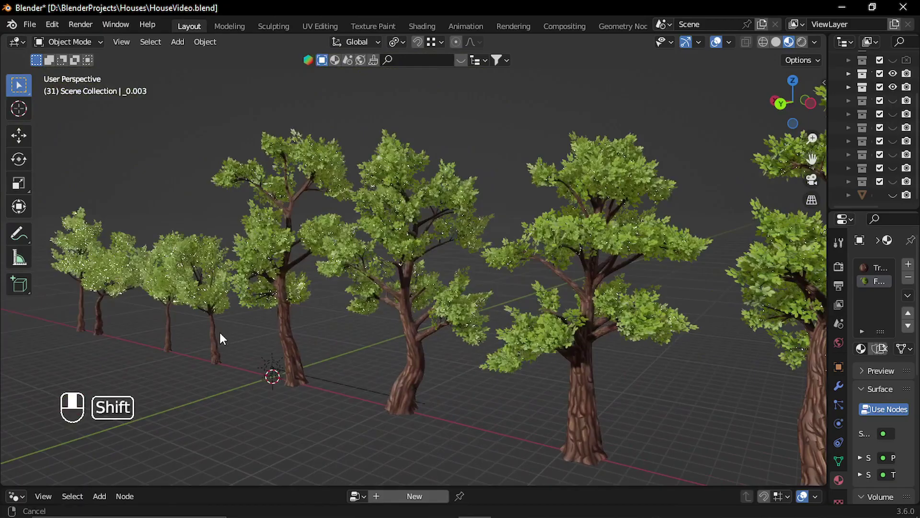
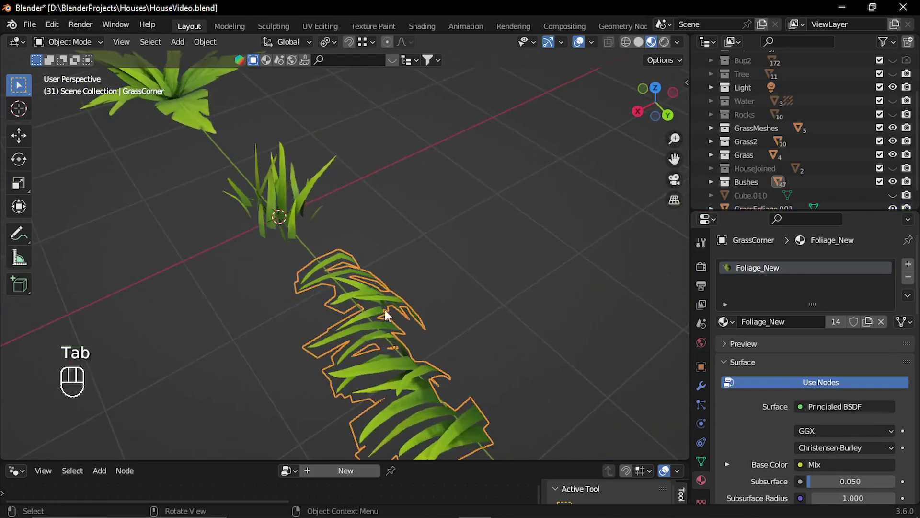
# - Orbit around the fern-like grass clump and the other Foliage_New objects
pyautogui.moveTo(415, 317); pyautogui.dragTo(374, 269)
pyautogui.moveTo(346, 287); pyautogui.dragTo(314, 294)
pyautogui.moveTo(332, 305); pyautogui.dragTo(475, 293)
pyautogui.moveTo(257, 309); pyautogui.dragTo(394, 308)
pyautogui.moveTo(370, 298); pyautogui.dragTo(346, 289)
pyautogui.rightClick(343, 231)
pyautogui.moveTo(214, 275); pyautogui.dragTo(611, 278)
pyautogui.press('Tab')
pyautogui.press('Tab')
# - Select the bush foliage object and orbit to view it from above and the side
pyautogui.click(488, 300)
pyautogui.middleClick(336, 299)
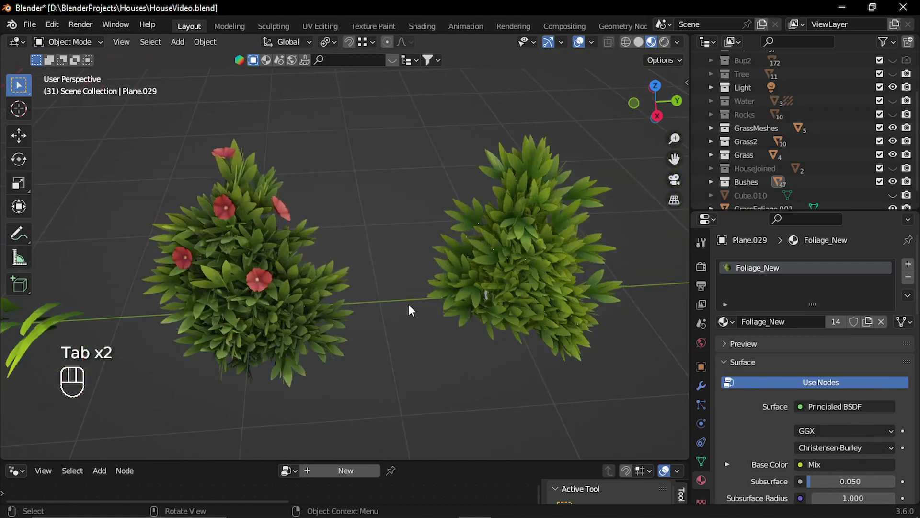
pyautogui.moveTo(411, 319); pyautogui.dragTo(360, 328)
pyautogui.moveTo(380, 343); pyautogui.dragTo(381, 314)
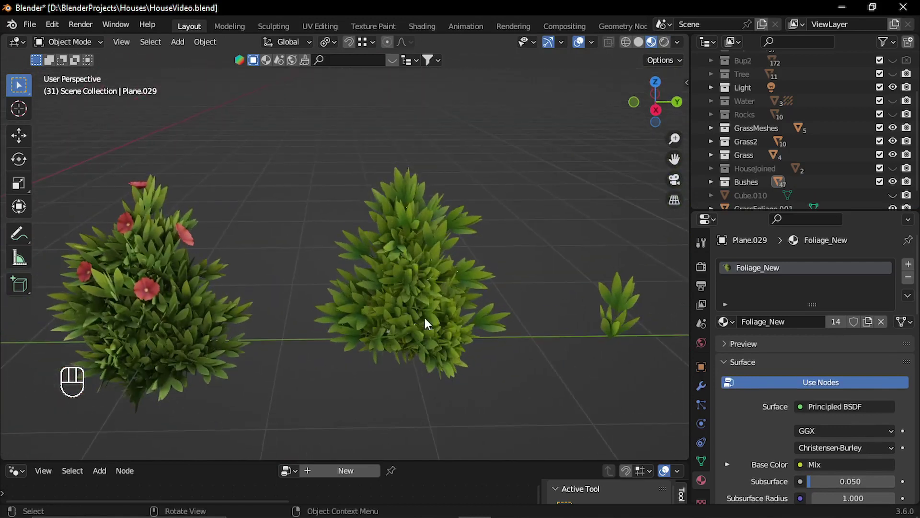
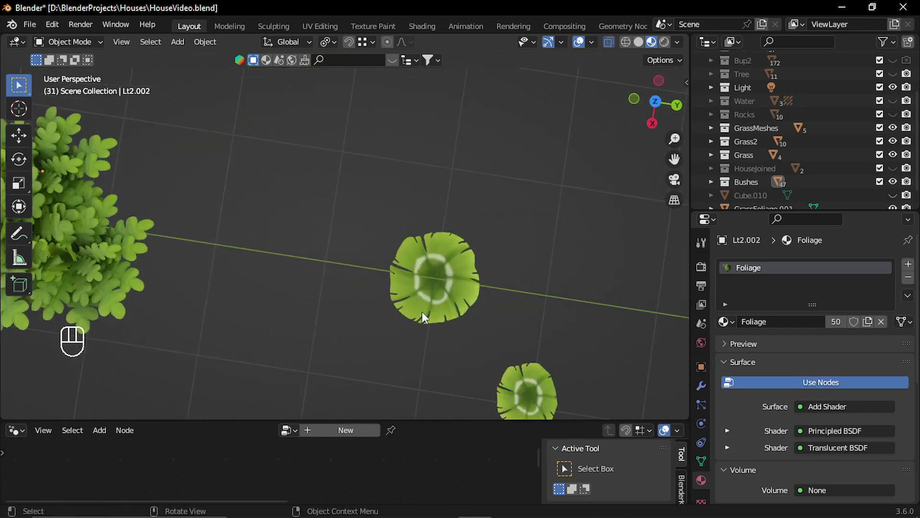
# - Orbit over the Lt2 lily-pad leaf objects to inspect them
pyautogui.moveTo(442, 323); pyautogui.dragTo(464, 281)
pyautogui.moveTo(489, 318); pyautogui.dragTo(394, 286)
pyautogui.click(394, 287)
# - Select the dark generated Rock.006 and frame its Rock Generator node graph
pyautogui.press('Tab')
pyautogui.click(360, 297)
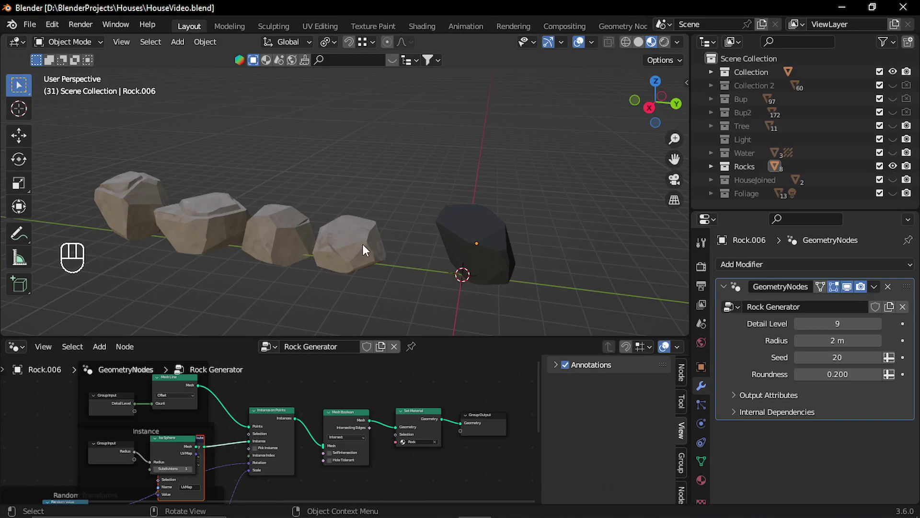
pyautogui.click(380, 249)
pyautogui.moveTo(380, 249); pyautogui.dragTo(369, 247)
pyautogui.middleClick(334, 243)
pyautogui.click(483, 256)
pyautogui.moveTo(449, 278); pyautogui.dragTo(431, 250)
pyautogui.middleClick(508, 284)
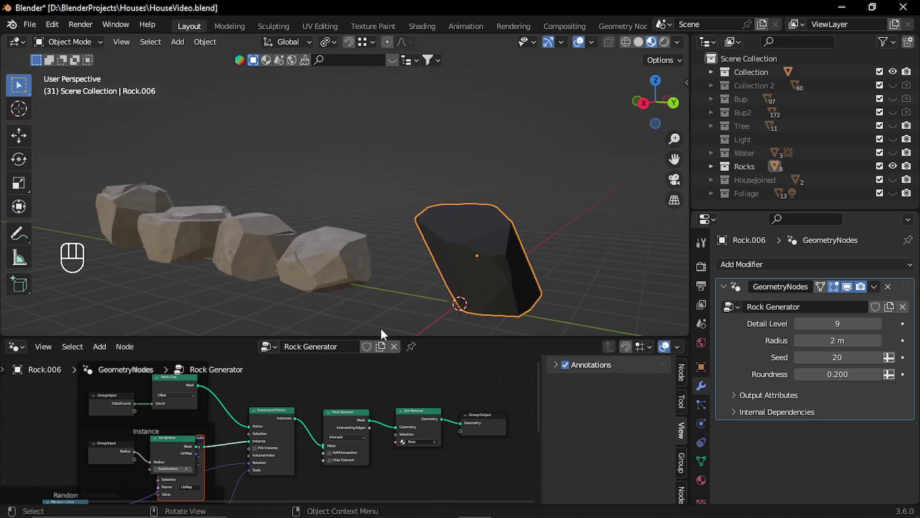
pyautogui.middleClick(331, 424)
pyautogui.moveTo(345, 396); pyautogui.dragTo(348, 429)
pyautogui.middleClick(402, 412)
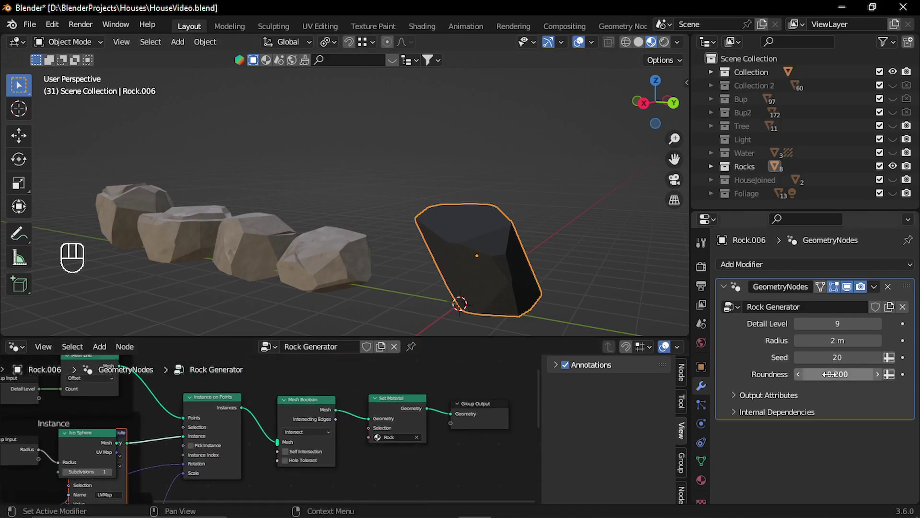
# - Raise the Rock Generator Seed step by step from 20 to give the rock a new shape
pyautogui.click(882, 363)
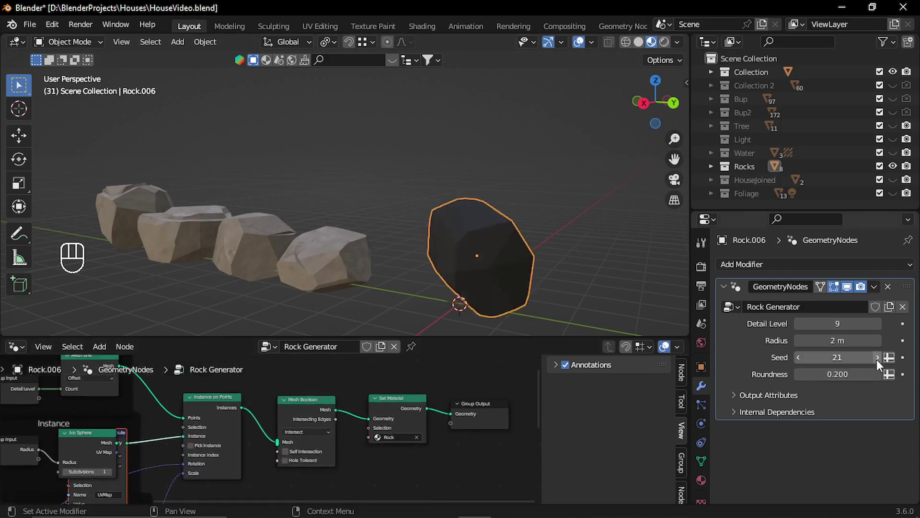
pyautogui.click(882, 364)
pyautogui.click(881, 363)
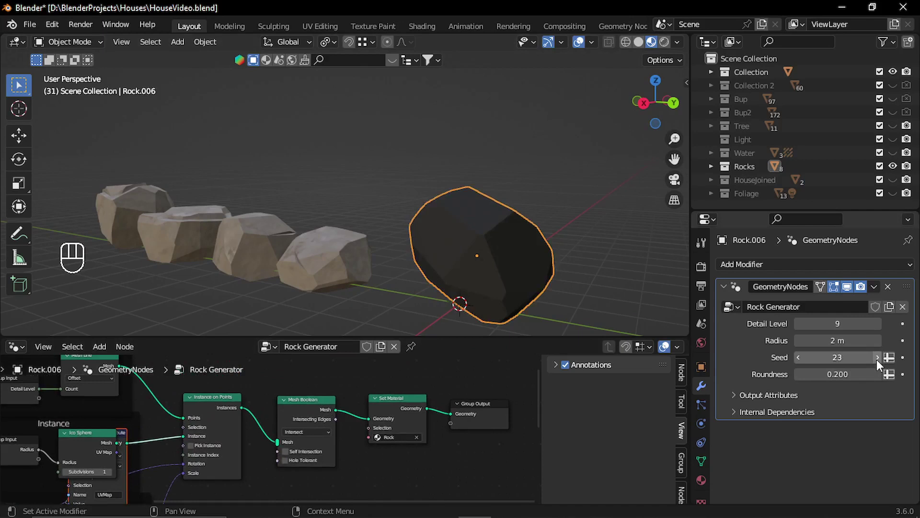
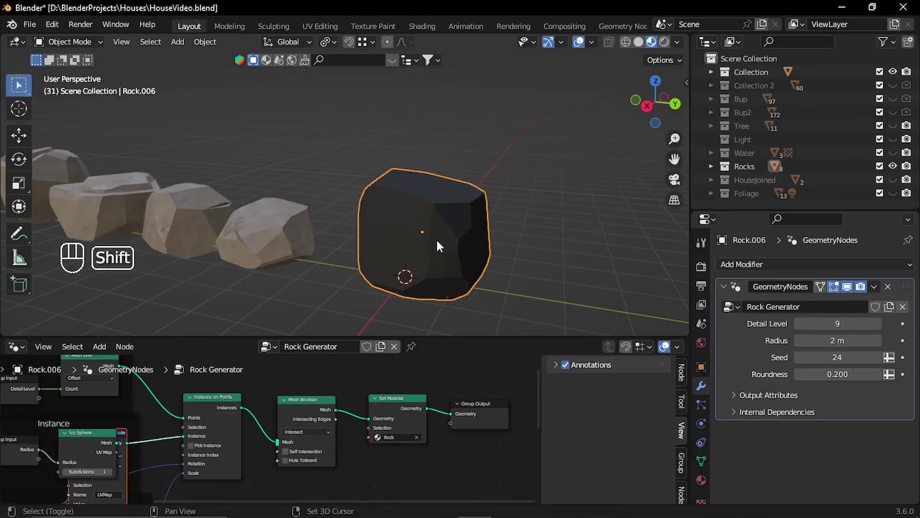
# - Apply the GeometryNodes Rock Generator modifier to turn the rock into plain mesh
pyautogui.press('shift+d')
pyautogui.moveTo(642, 281); pyautogui.dragTo(464, 258)
pyautogui.moveTo(876, 294); pyautogui.dragTo(501, 257)
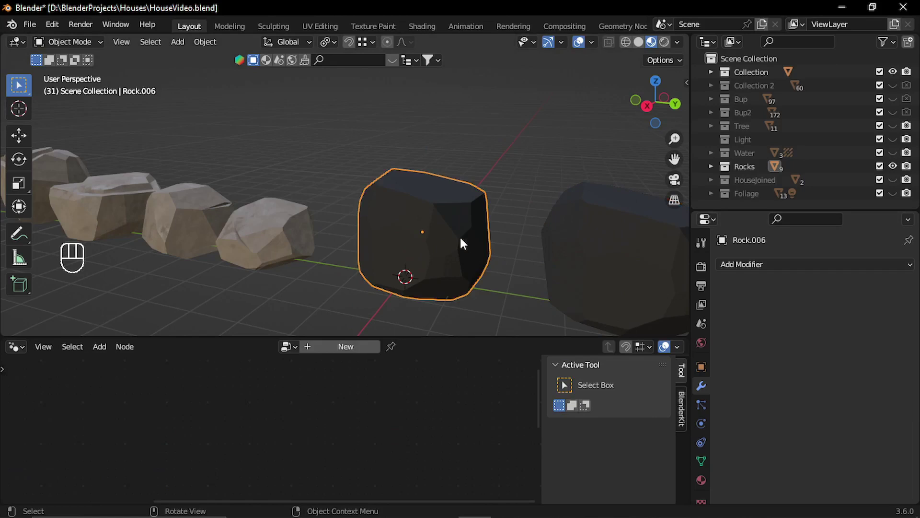
# - Unwrap all the rock's faces with Smart UV Project and return to Object Mode
pyautogui.press('Tab')
pyautogui.press('a')
pyautogui.press('u')
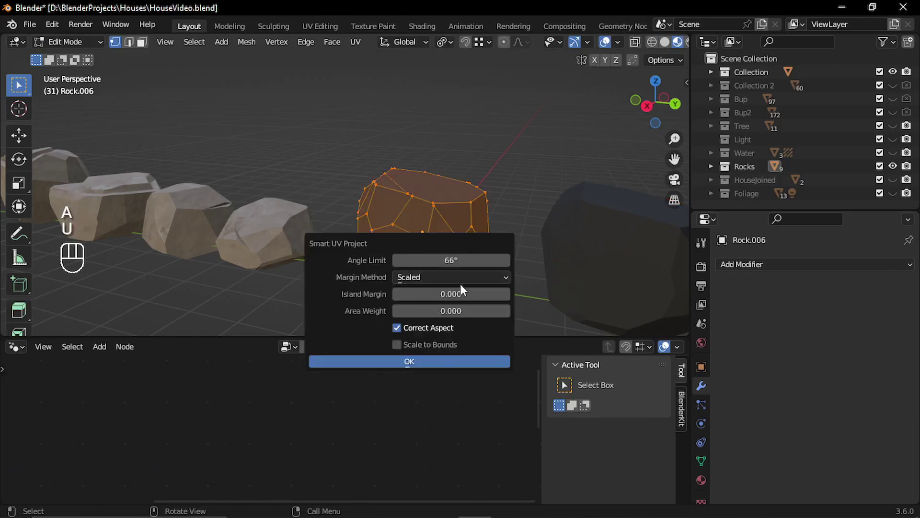
pyautogui.press('Tab')
pyautogui.click(297, 250)
pyautogui.press('ctrl+l')
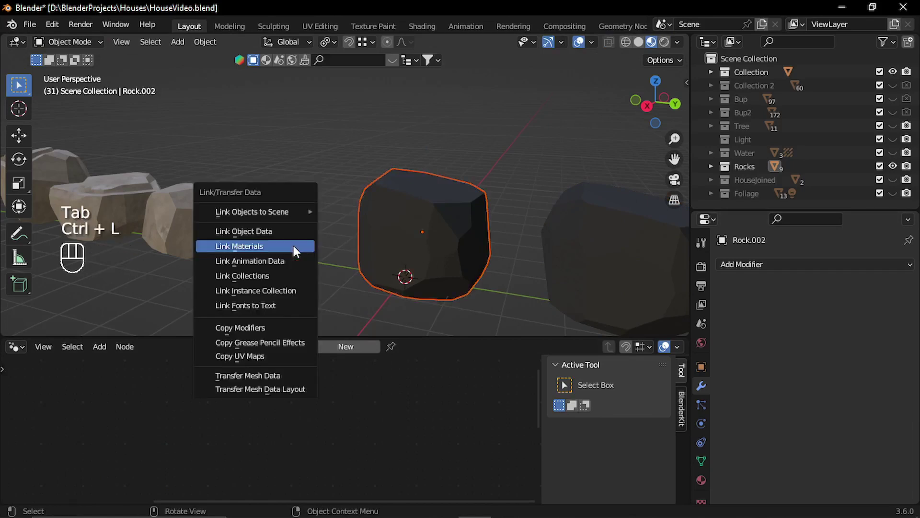
pyautogui.press('Tab')
pyautogui.press('Tab')
pyautogui.moveTo(430, 234); pyautogui.dragTo(446, 301)
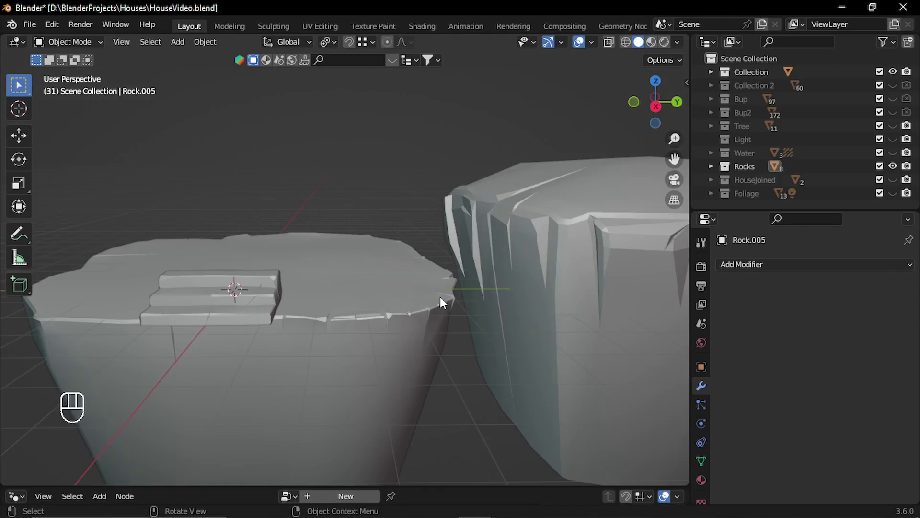
pyautogui.moveTo(370, 301); pyautogui.dragTo(359, 305)
pyautogui.click(594, 324)
pyautogui.moveTo(362, 355); pyautogui.dragTo(385, 330)
pyautogui.moveTo(411, 273); pyautogui.dragTo(380, 296)
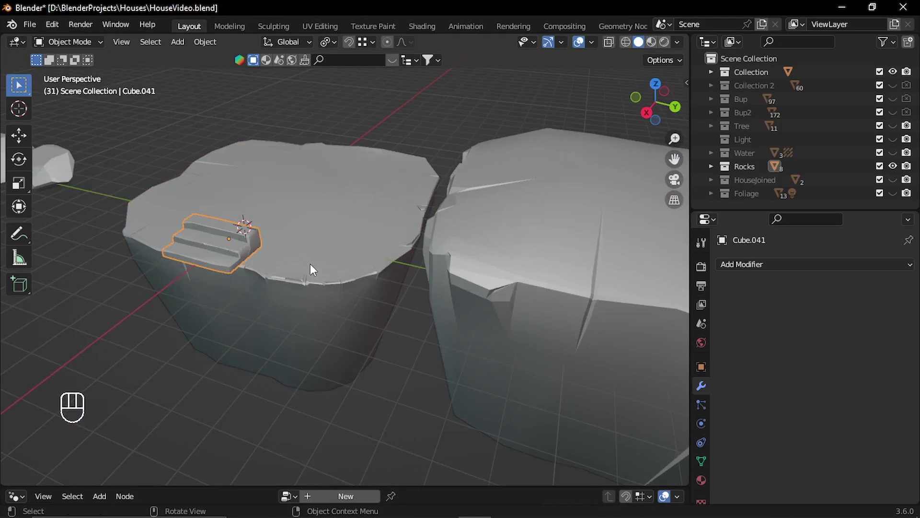
pyautogui.press('Tab')
pyautogui.middleClick(226, 255)
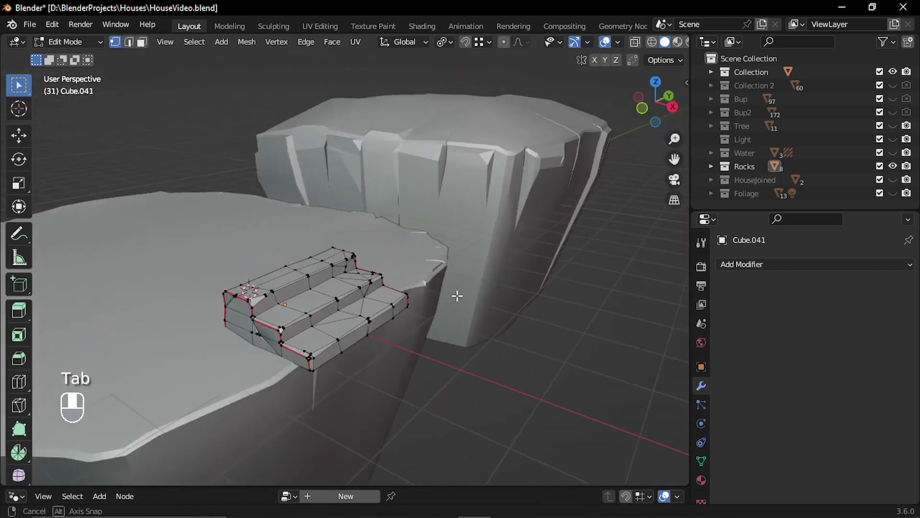